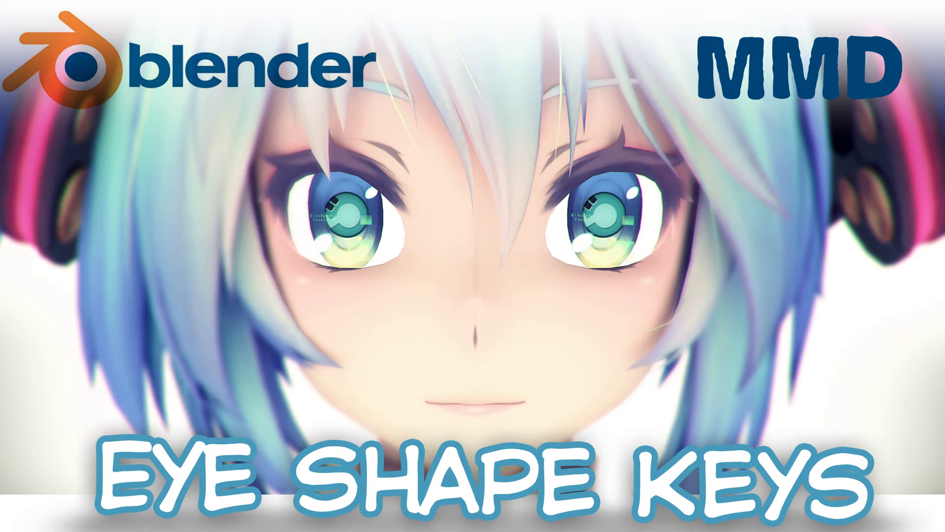
Step: Import the Miku Hatsune Append .pmx model through MMD Tools' Import Model
click(26, 79)
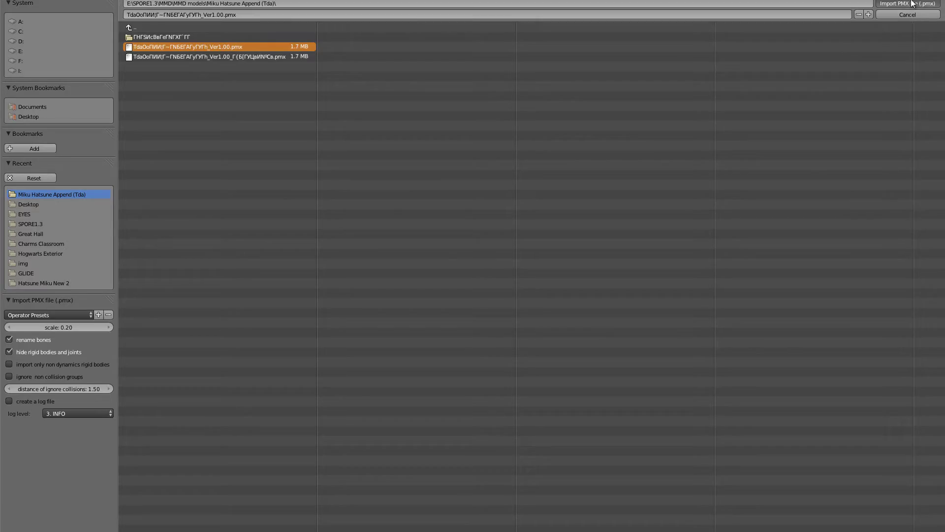
middle_click(506, 341)
scroll(up, 3)
middle_click(475, 205)
right_click(481, 364)
middle_click(480, 360)
click(906, 92)
middle_click(602, 206)
scroll(down, 3)
middle_click(546, 185)
right_click(467, 372)
Step: Move the model's armature bones onto a separate layer, leaving the textured mesh shown
drag(884, 164, 528, 234)
key(m)
key(m)
middle_click(352, 217)
drag(285, 499, 566, 307)
middle_click(484, 302)
key(m)
drag(407, 321, 73, 102)
click(74, 101)
Step: Frame the standing model in orthographic view
middle_click(483, 273)
right_click(575, 295)
drag(519, 302, 479, 285)
key(KP_5)
drag(478, 286, 496, 299)
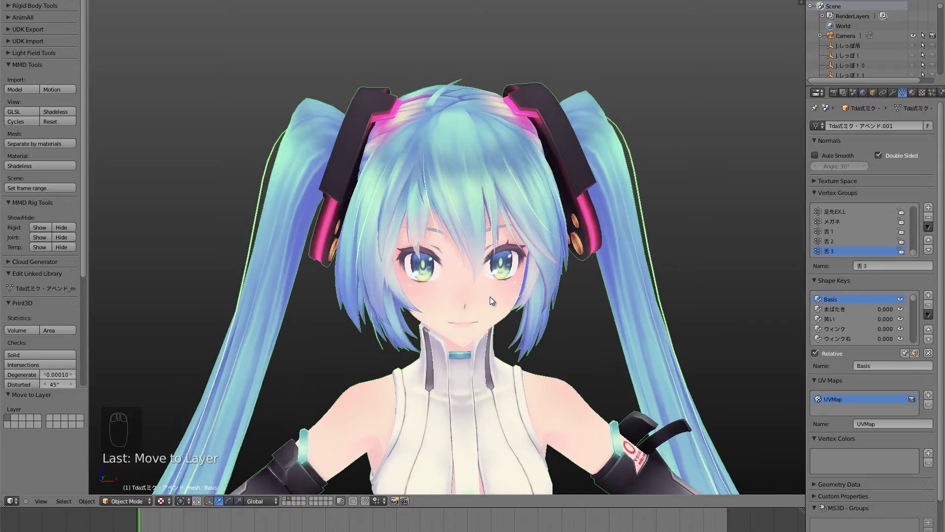
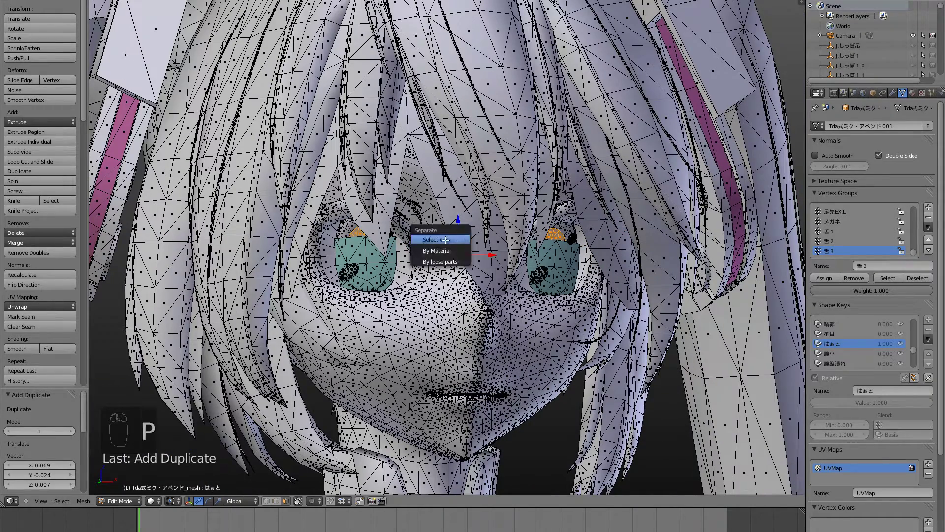
Step: Separate the selected heart-eye faces into their own object and put it on its own layer
click(127, 496)
middle_click(356, 314)
right_click(644, 240)
middle_click(644, 236)
key(g)
right_click(669, 386)
key(m)
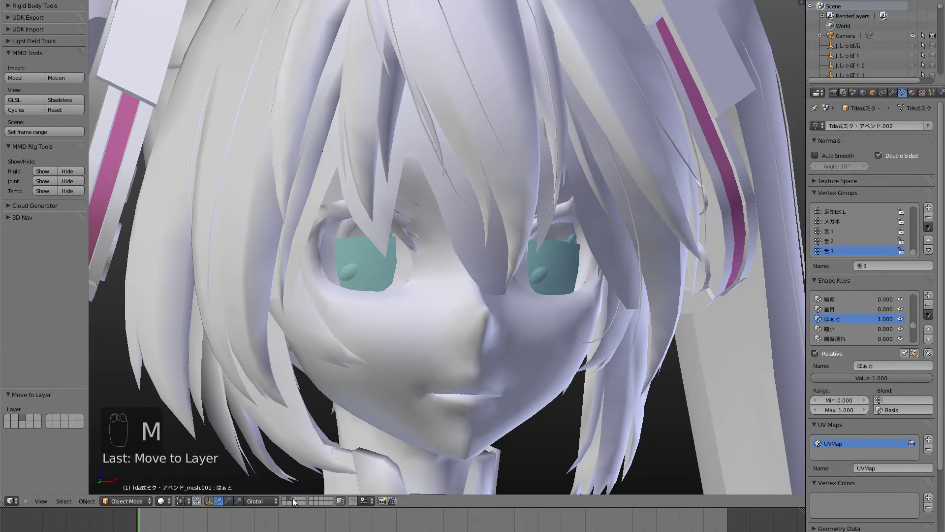
Step: Show the eye object alone and set its origin to the centre of its geometry
click(293, 500)
right_click(481, 289)
middle_click(440, 305)
scroll(up, 3)
drag(417, 320, 434, 344)
scroll(up, 3)
middle_click(409, 366)
click(87, 504)
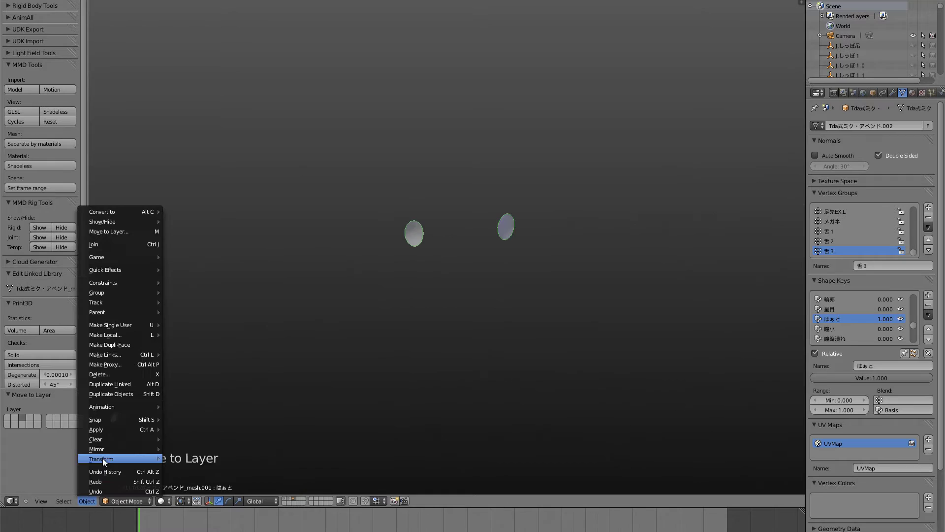
Step: Remove the leftover vertex groups from the eye object
scroll(up, 3)
click(166, 502)
middle_click(379, 291)
click(930, 230)
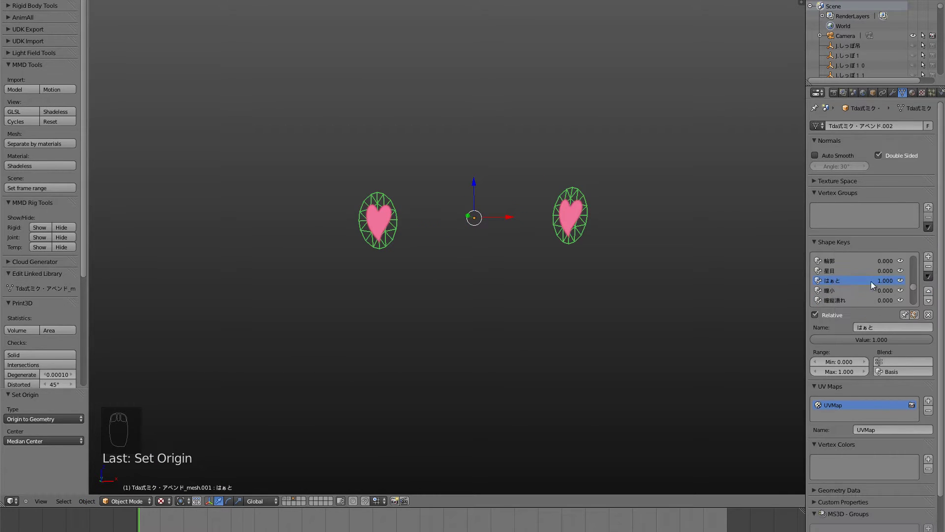
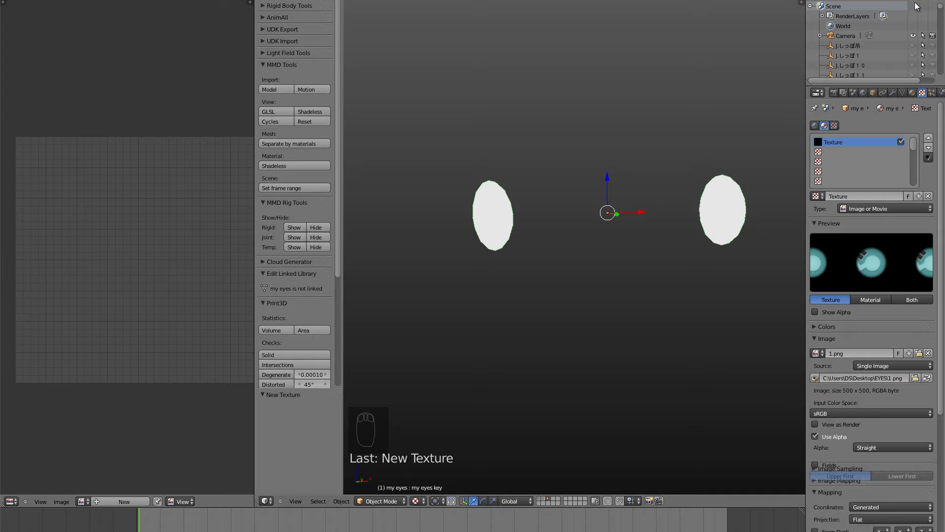
Step: Map the 1.png eye image onto the unwrapped eye discs using UV coordinates
drag(731, 248, 571, 220)
click(413, 502)
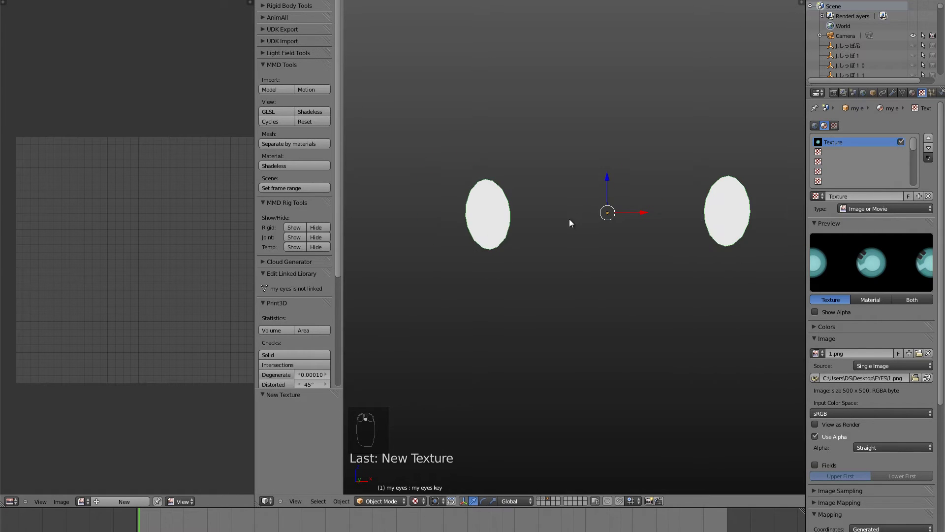
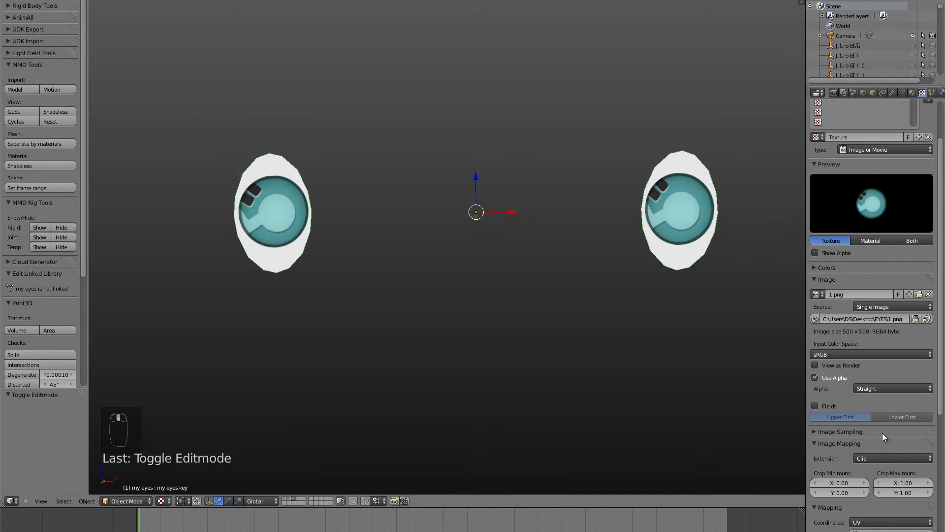
Step: Make the eye material shadeless with transparency, texture set to Clip instead of repeat
scroll(down, 3)
click(819, 508)
scroll(down, 3)
scroll(up, 3)
click(917, 93)
middle_click(918, 93)
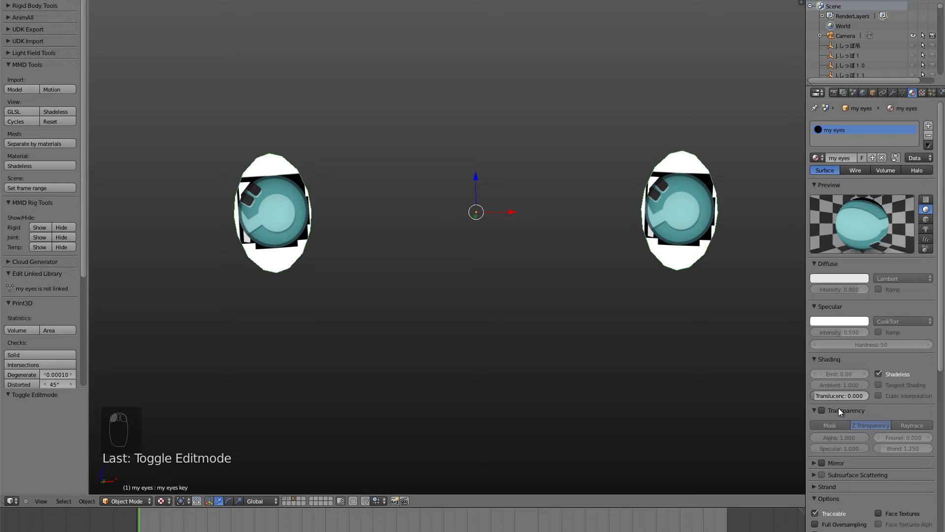
Step: Add an Armature modifier on the eyes targeting Miku's rig
drag(927, 198, 827, 513)
drag(825, 410, 599, 446)
middle_click(727, 256)
click(896, 95)
middle_click(669, 212)
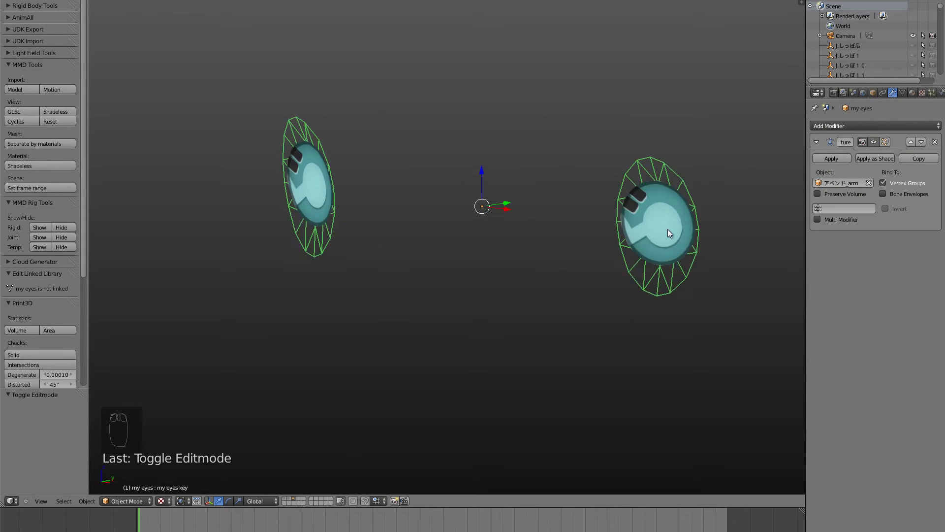
Step: Join the eye object back into Miku's body mesh with Ctrl+J
scroll(down, 3)
drag(901, 95, 891, 342)
middle_click(546, 242)
click(289, 499)
Step: Set the heart-eye shape key back to 0 so the teal eye discs show
drag(440, 333, 667, 381)
right_click(667, 380)
click(804, 380)
click(100, 503)
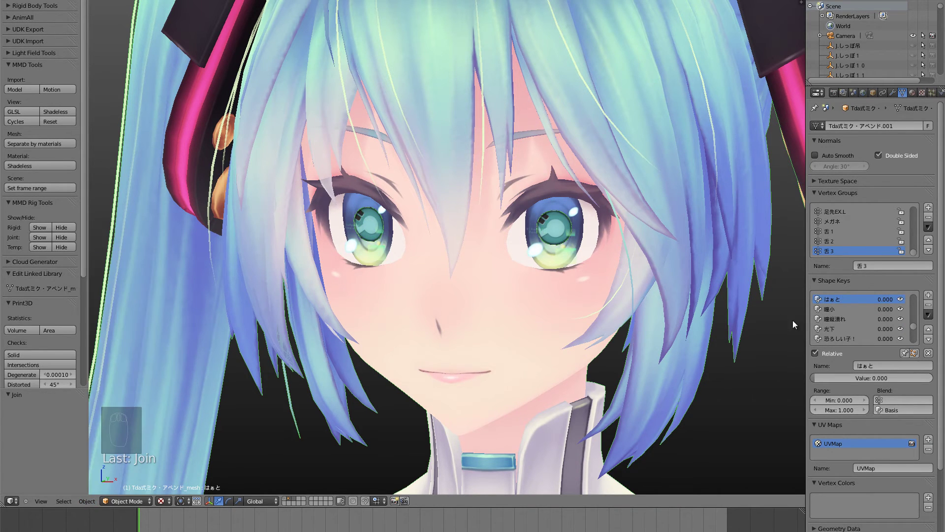
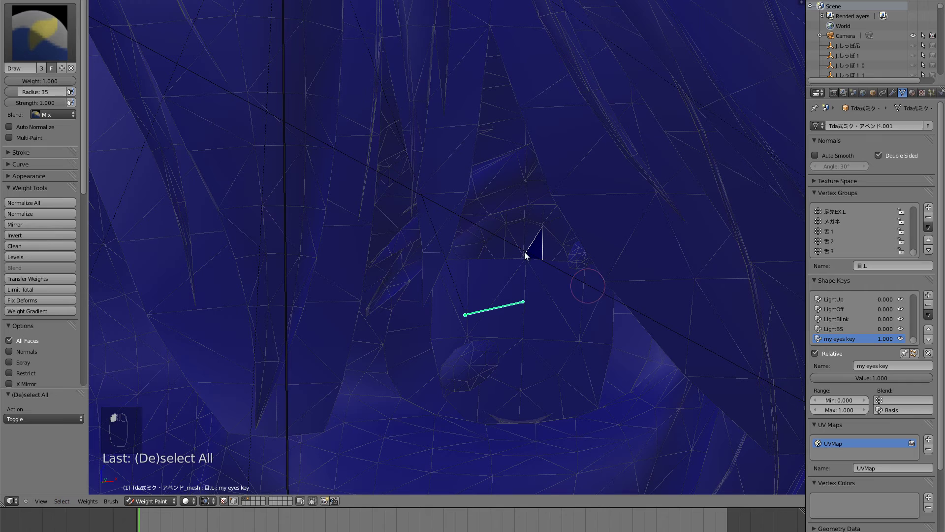
Step: Select the linked left-eye faces and give them full weight in the left-eye group via Set Weight
key(l)
key(r)
right_click(400, 311)
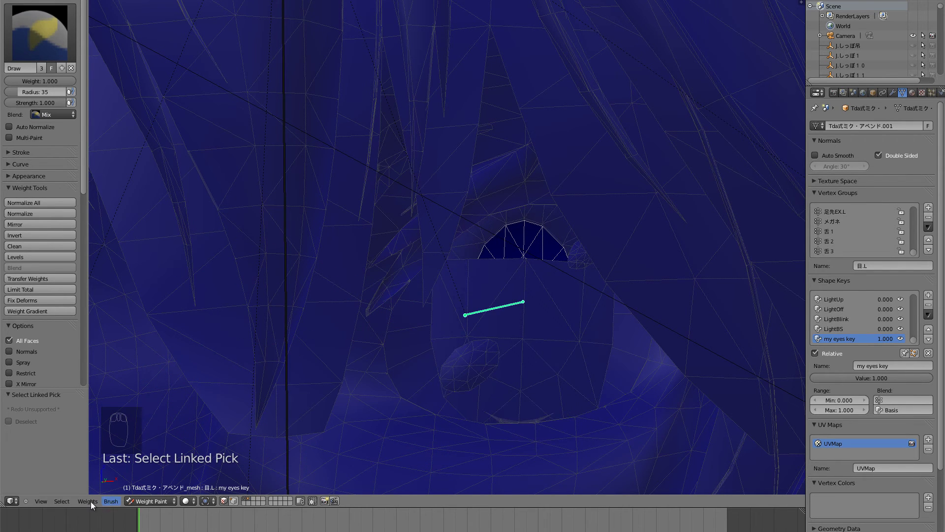
click(100, 337)
click(144, 501)
Step: Back in Pose Mode, rotate the left eye bone to check the eye follows it
middle_click(447, 368)
drag(160, 502, 505, 297)
right_click(505, 296)
middle_click(539, 371)
key(r)
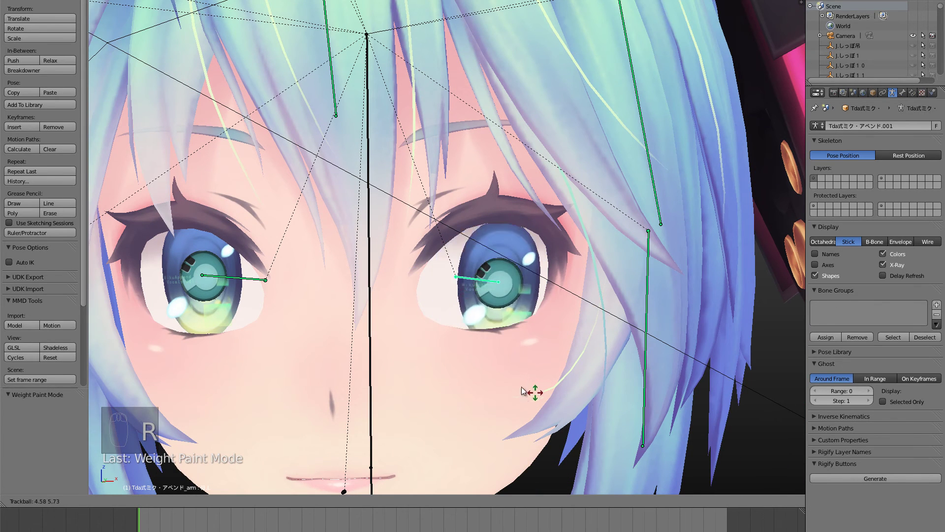
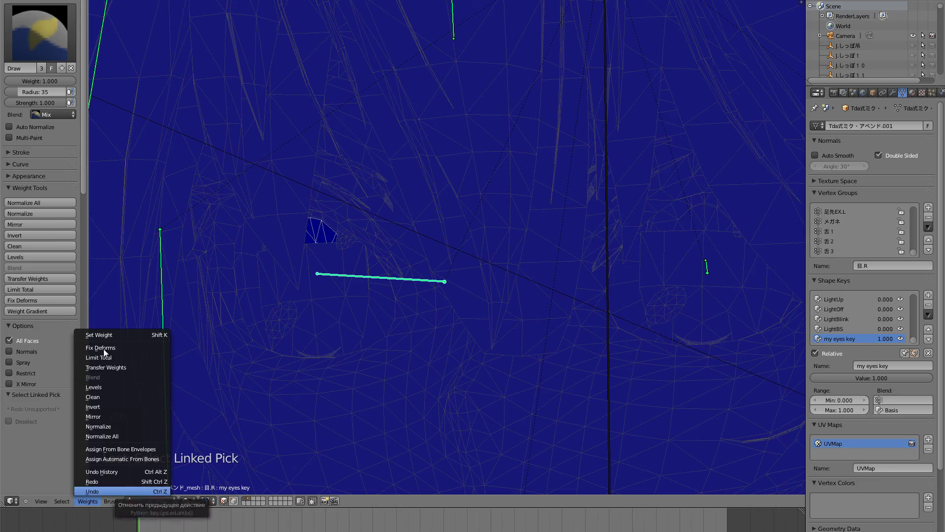
Step: Give the right-eye faces full weight in the right-eye group via Set Weight
middle_click(230, 351)
scroll(down, 3)
middle_click(406, 389)
click(149, 505)
right_click(424, 261)
Step: In Pose Mode rotate the eye bones to confirm both new eyes follow
key(r)
drag(624, 287, 561, 311)
drag(594, 299, 570, 309)
key(r)
right_click(565, 309)
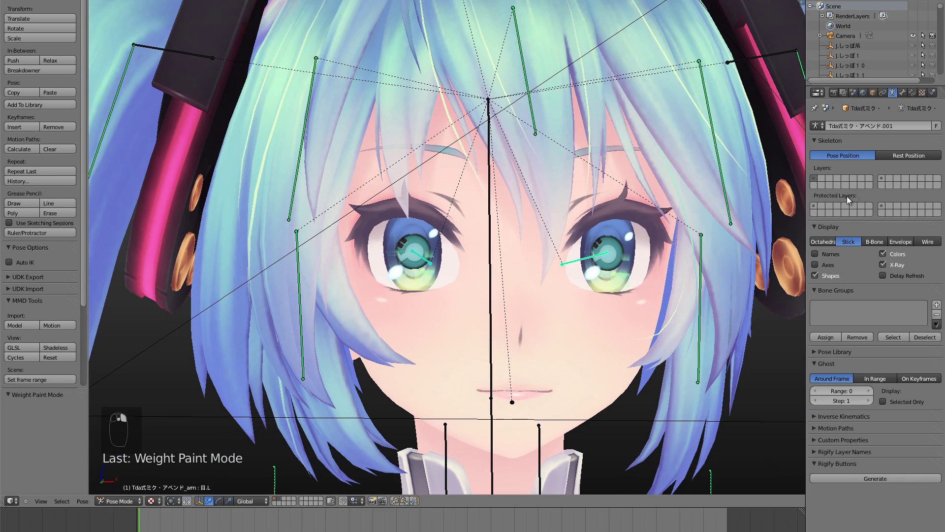